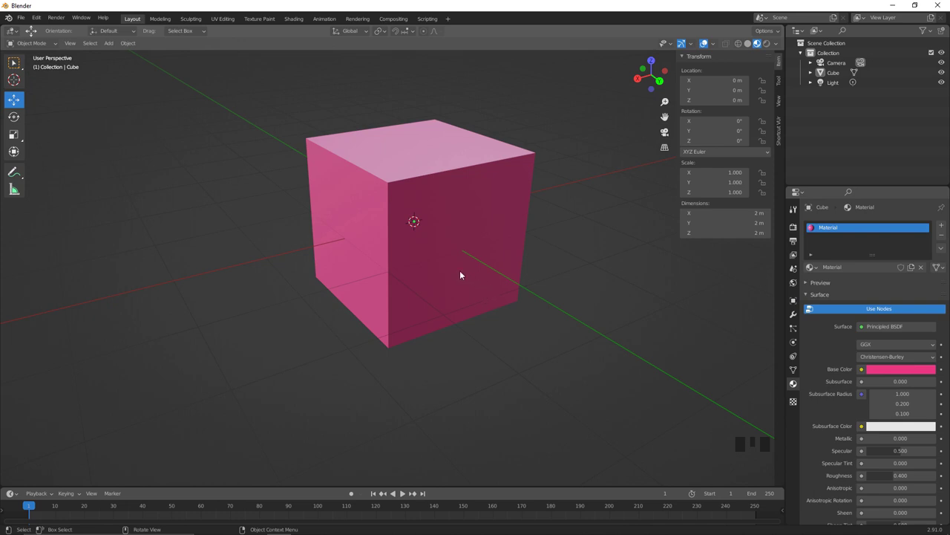
# Step: Select the pink default cube in the viewport
pyautogui.moveTo(449, 258); pyautogui.dragTo(456, 228)
pyautogui.click(456, 228)
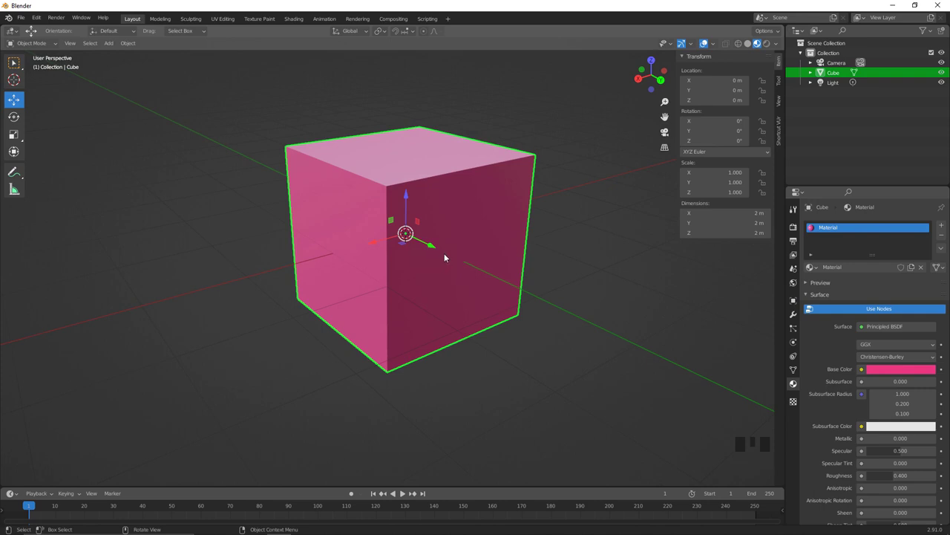
# Step: Enter Edit Mode on the cube to begin reducing it to one vertex
pyautogui.press('Tab')
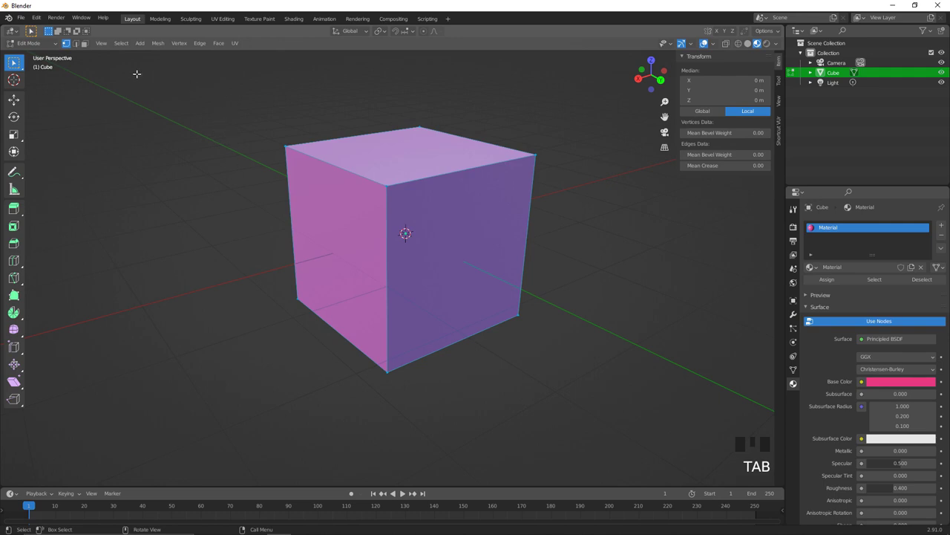
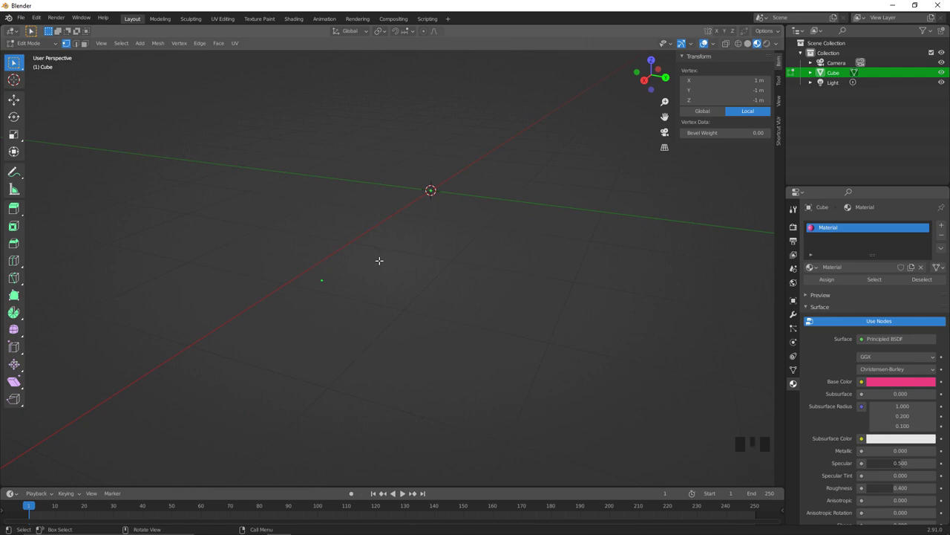
# Step: Snap the lone vertex to 0,0,0 in front view and set the object's origin to its geometry
pyautogui.press('`')
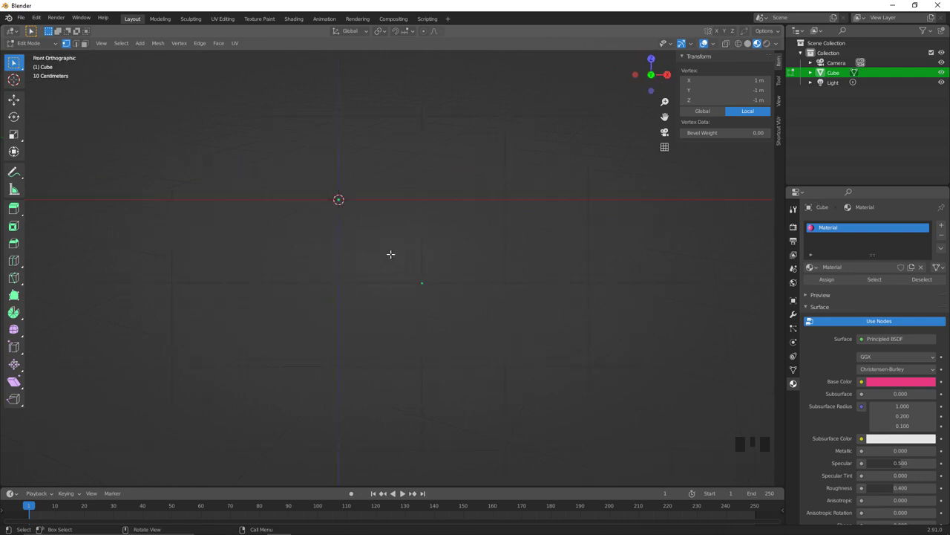
pyautogui.press('shift+space')
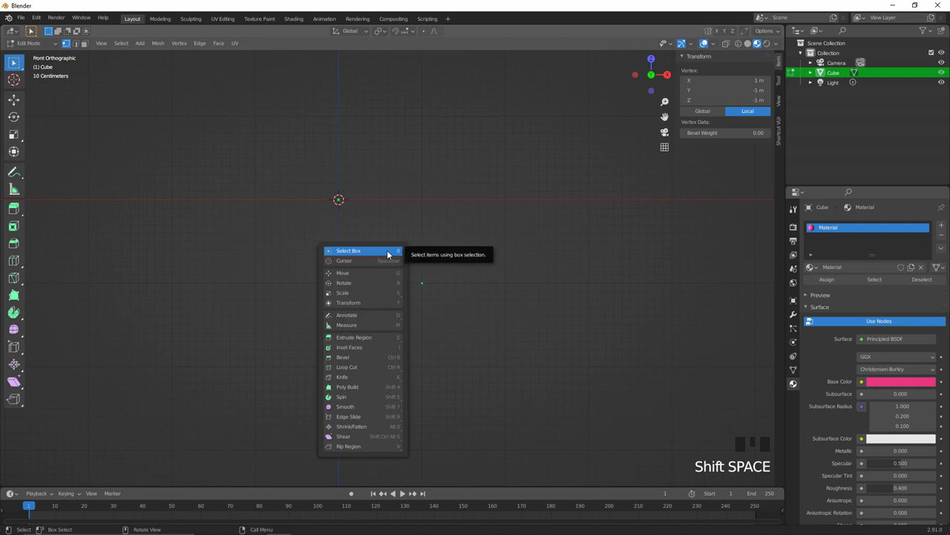
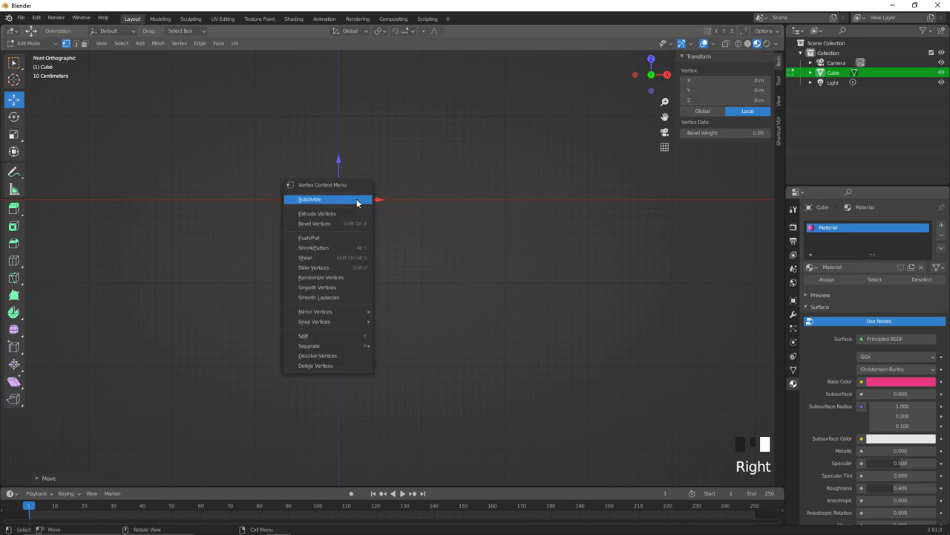
pyautogui.press('Tab')
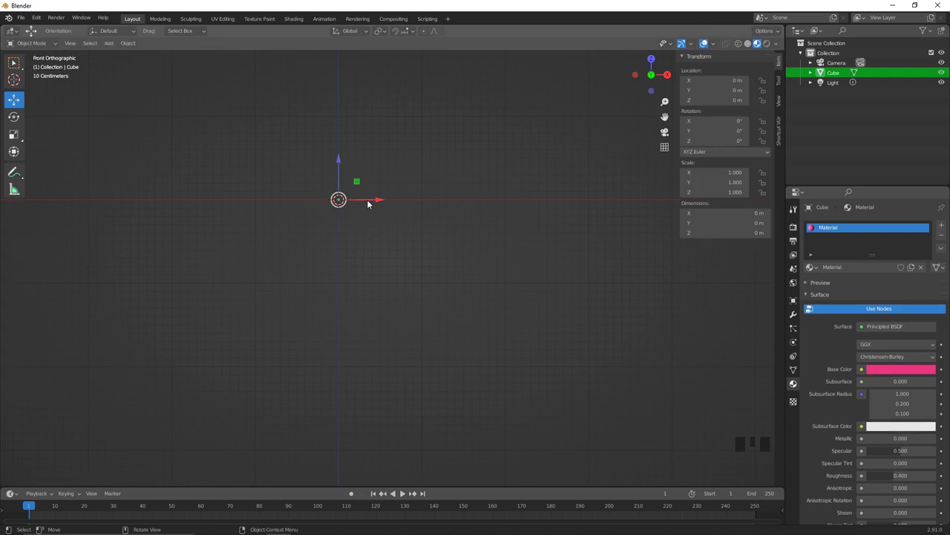
pyautogui.moveTo(374, 199); pyautogui.dragTo(430, 231)
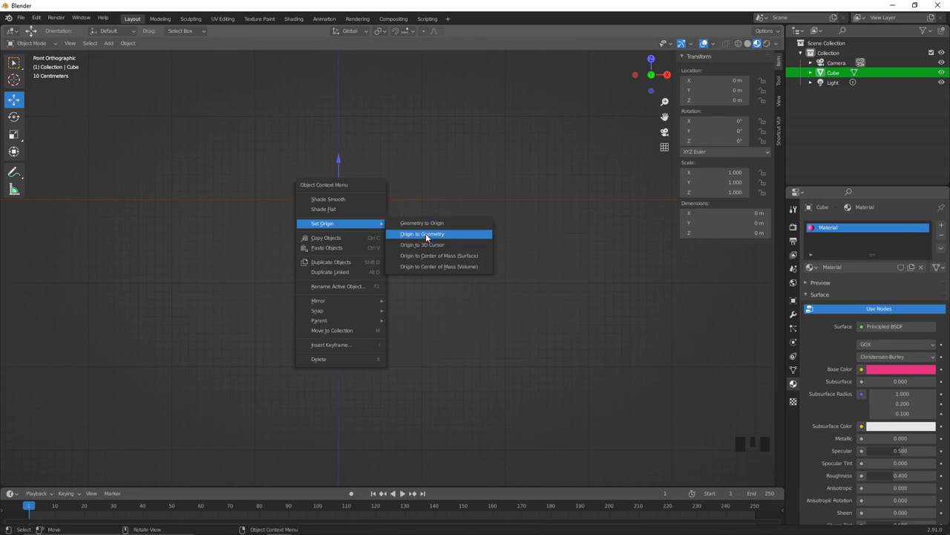
pyautogui.moveTo(361, 235); pyautogui.dragTo(403, 316)
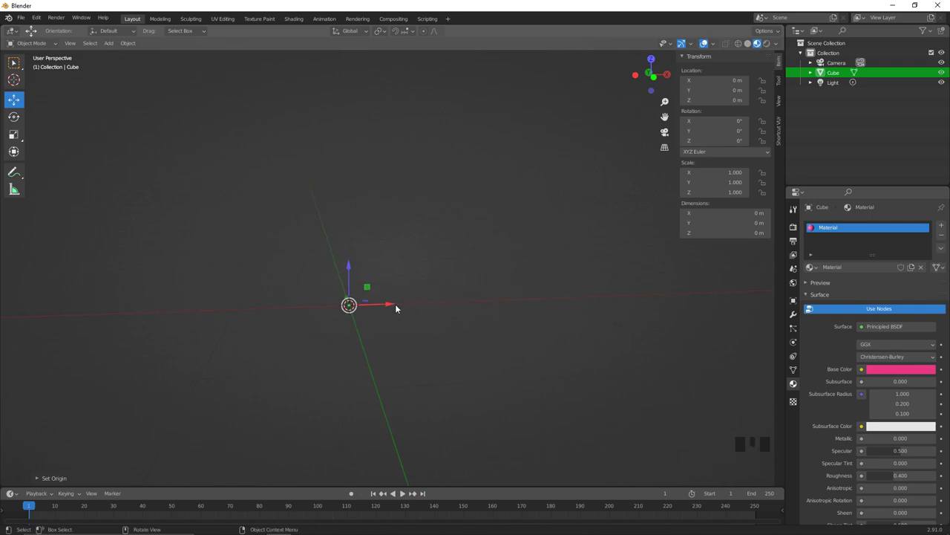
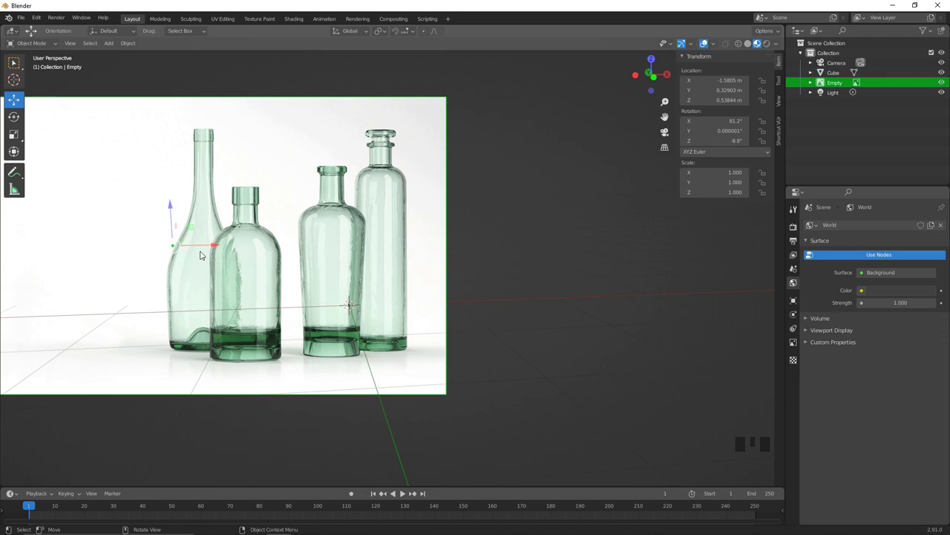
# Step: Add the bottle reference image in front view, move it beside the origin and enable transparency
pyautogui.press('ctrl+z')
pyautogui.press('`')
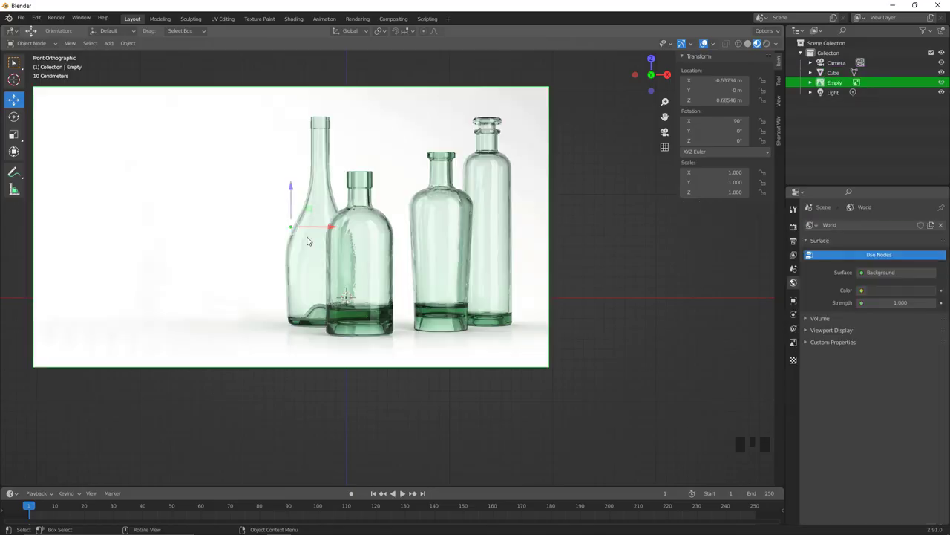
pyautogui.click(327, 230)
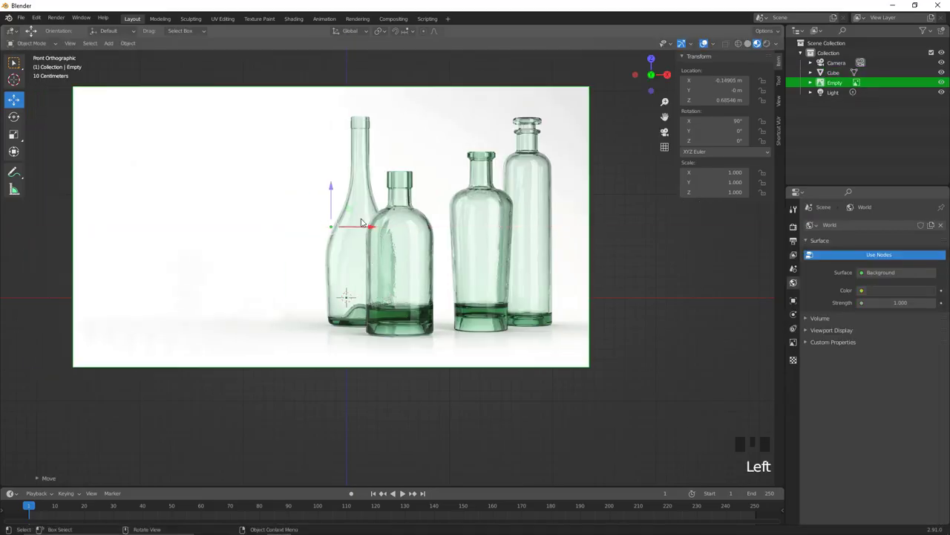
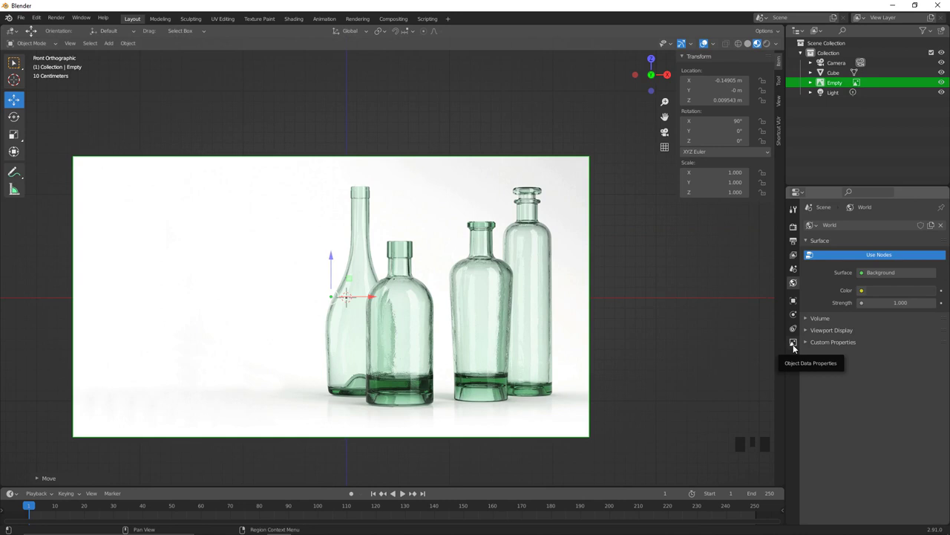
pyautogui.click(799, 342)
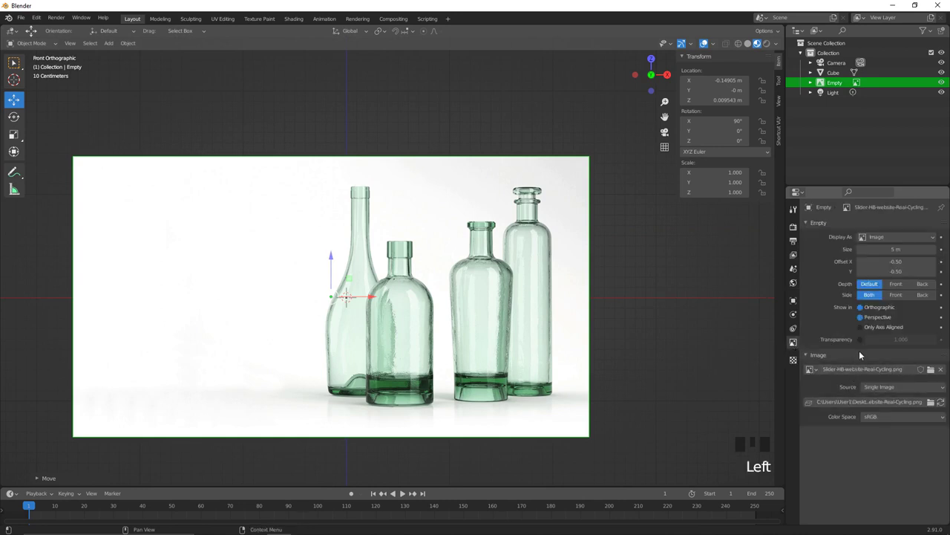
pyautogui.click(863, 345)
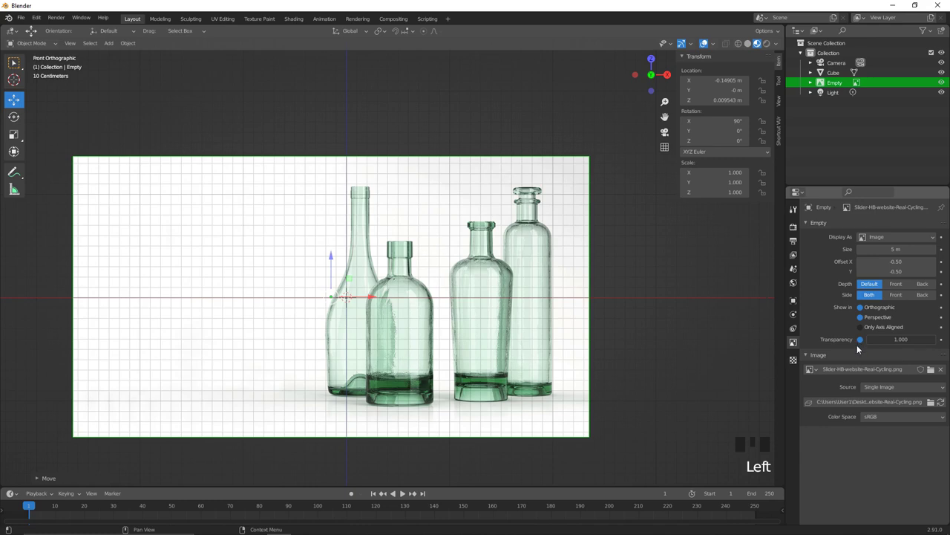
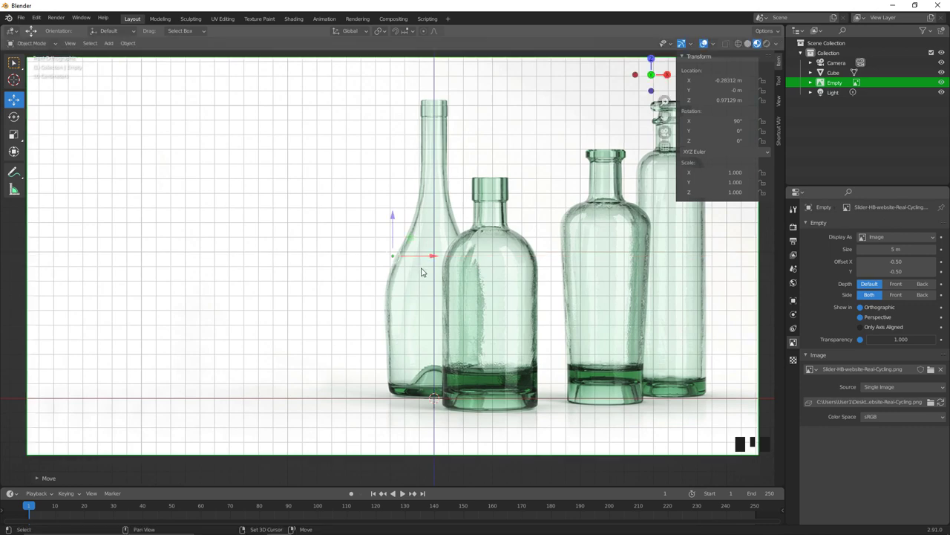
# Step: Move the reference image down so the bottle bases sit on the ground line at the origin
pyautogui.moveTo(455, 363); pyautogui.dragTo(404, 179)
pyautogui.click(404, 179)
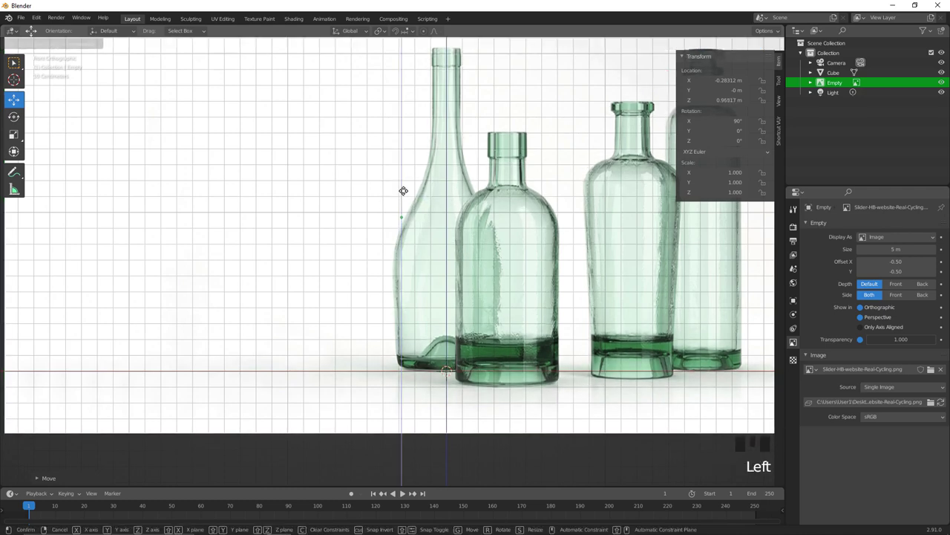
pyautogui.moveTo(463, 269); pyautogui.dragTo(435, 315)
pyautogui.moveTo(424, 350); pyautogui.dragTo(486, 208)
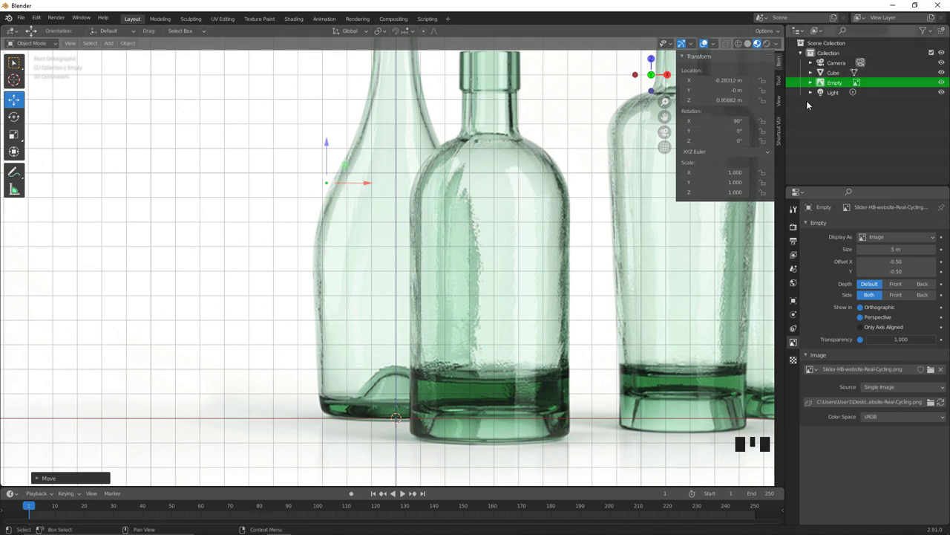
pyautogui.click(837, 77)
pyautogui.moveTo(436, 311); pyautogui.dragTo(496, 301)
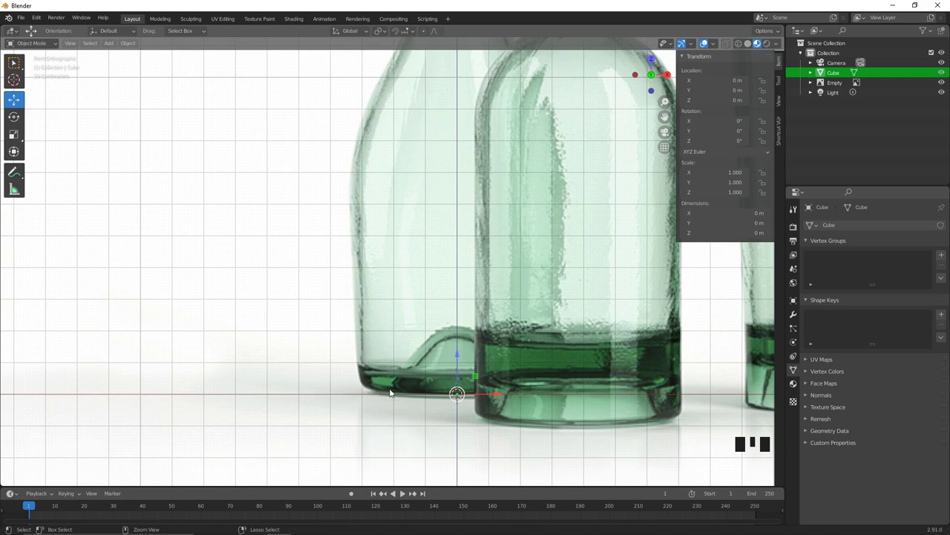
pyautogui.rightClick(400, 394)
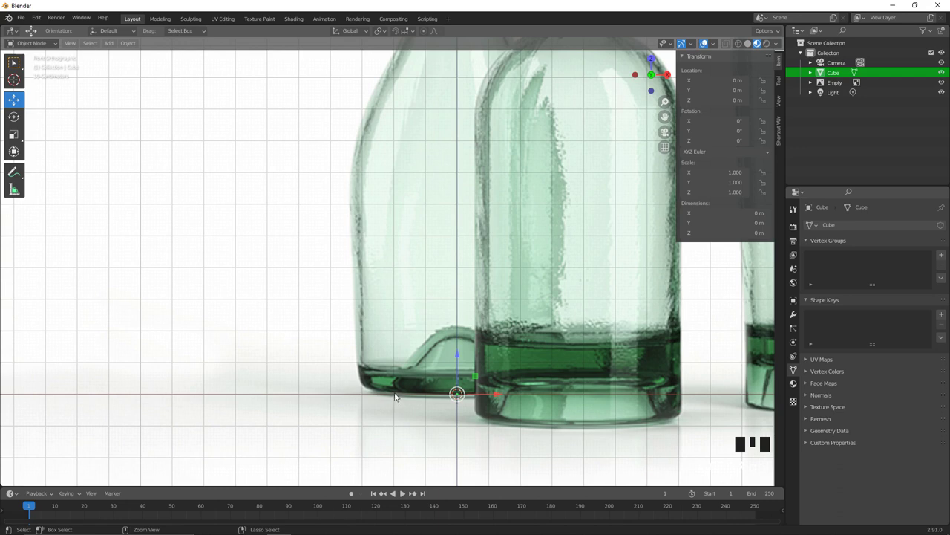
pyautogui.rightClick(401, 392)
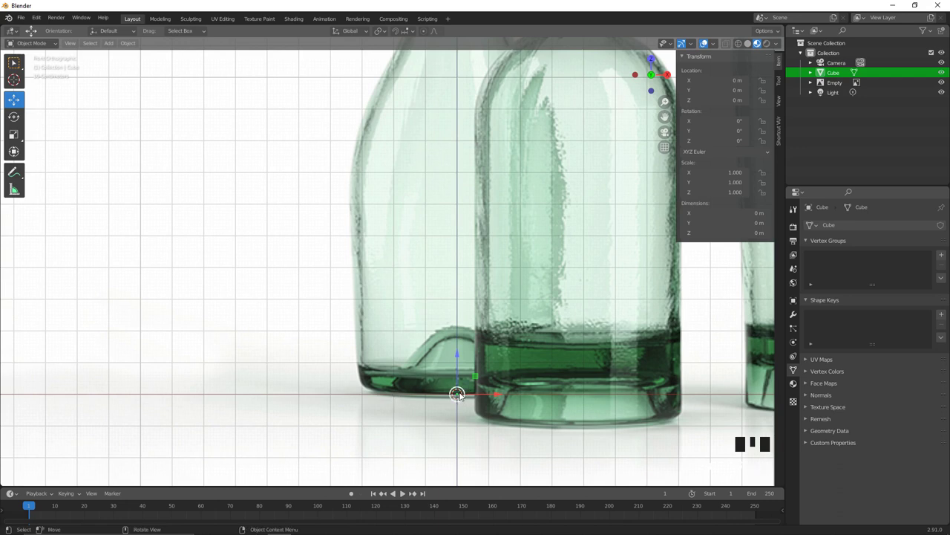
pyautogui.click(461, 399)
pyautogui.click(462, 395)
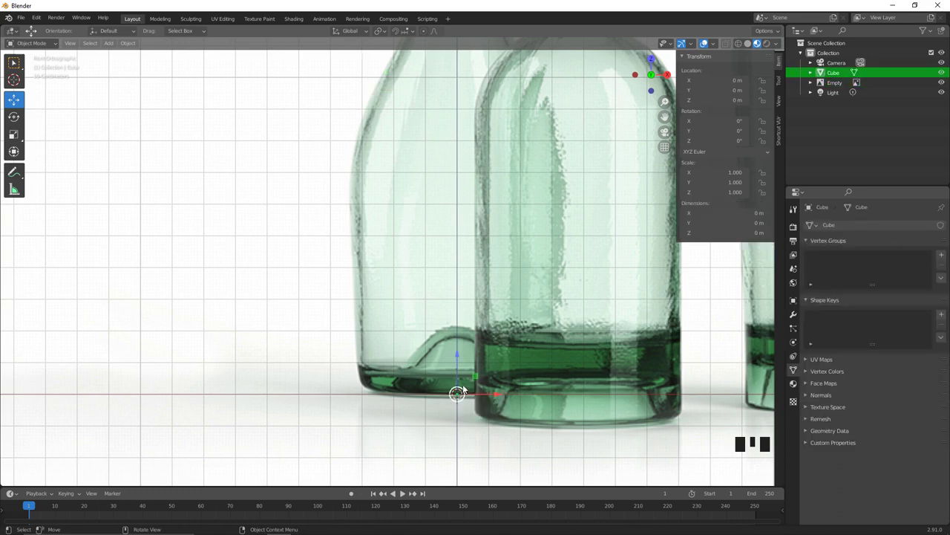
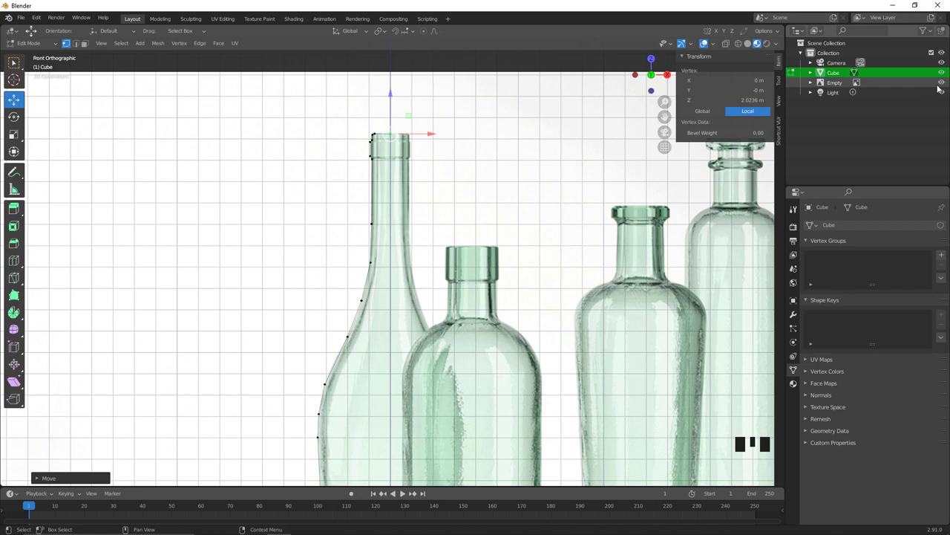
# Step: Extrude the top vertex across the neck to close the profile, then view it in Object Mode
pyautogui.click(949, 82)
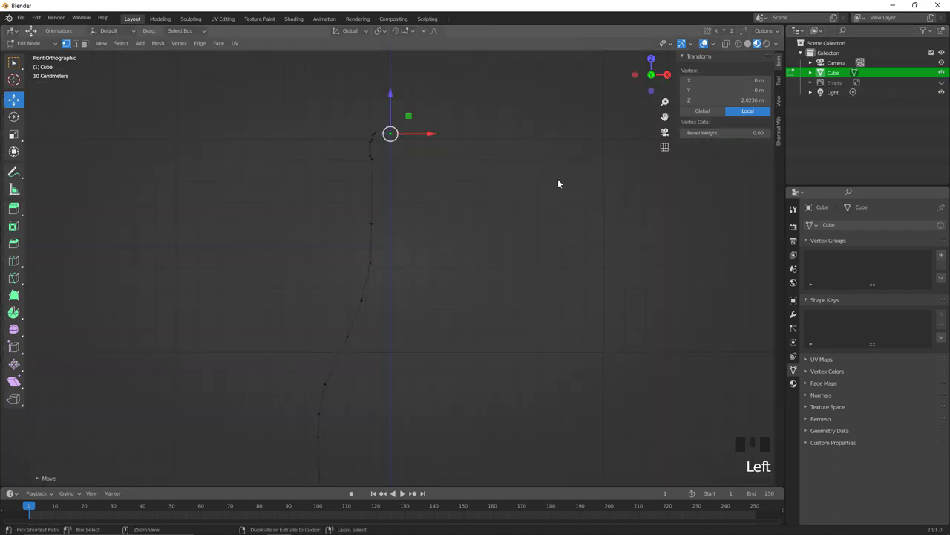
pyautogui.moveTo(490, 236); pyautogui.dragTo(409, 226)
pyautogui.press('Tab')
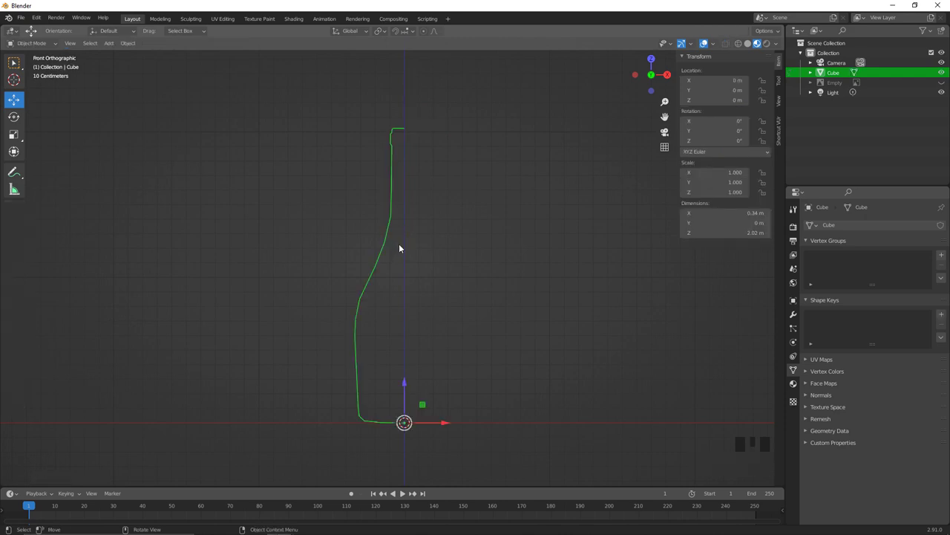
pyautogui.moveTo(410, 252); pyautogui.dragTo(440, 228)
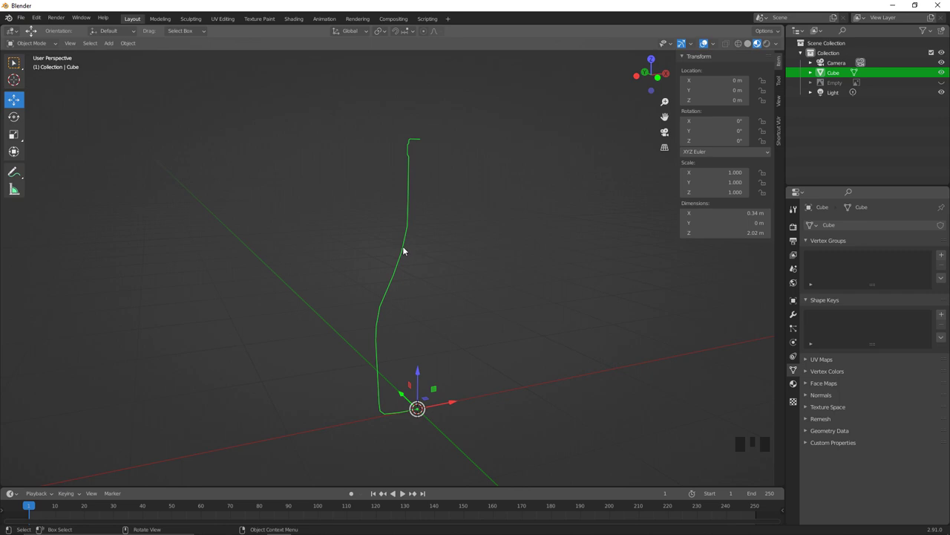
# Step: Spin all profile vertices 360° with 32 steps into a closed bottle mesh
pyautogui.press('Tab')
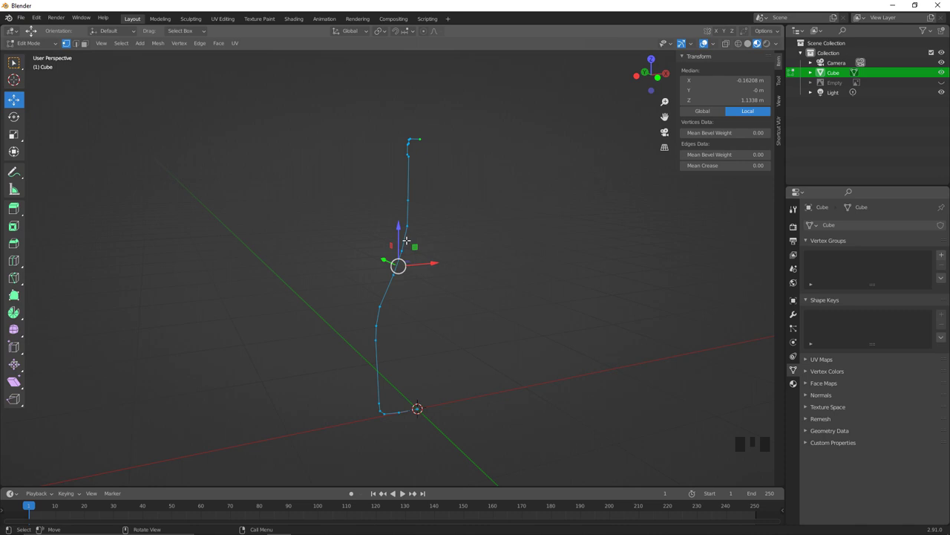
pyautogui.press('shift+space')
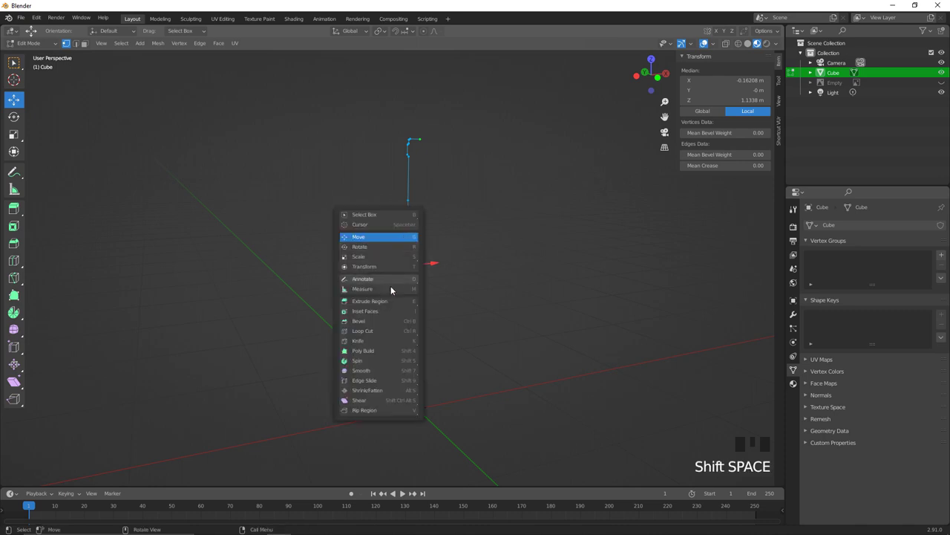
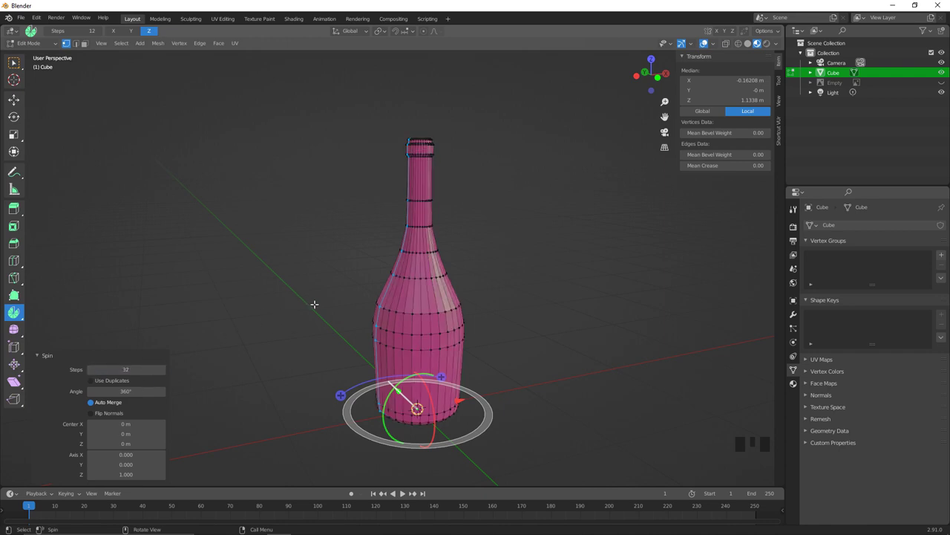
pyautogui.press('Tab')
# Step: Orbit around the spun pink bottle to inspect it from several angles
pyautogui.moveTo(341, 300); pyautogui.dragTo(406, 297)
pyautogui.press('alt+a')
pyautogui.moveTo(409, 294); pyautogui.dragTo(432, 234)
pyautogui.click(431, 233)
pyautogui.moveTo(429, 220); pyautogui.dragTo(424, 210)
pyautogui.moveTo(424, 209); pyautogui.dragTo(676, 262)
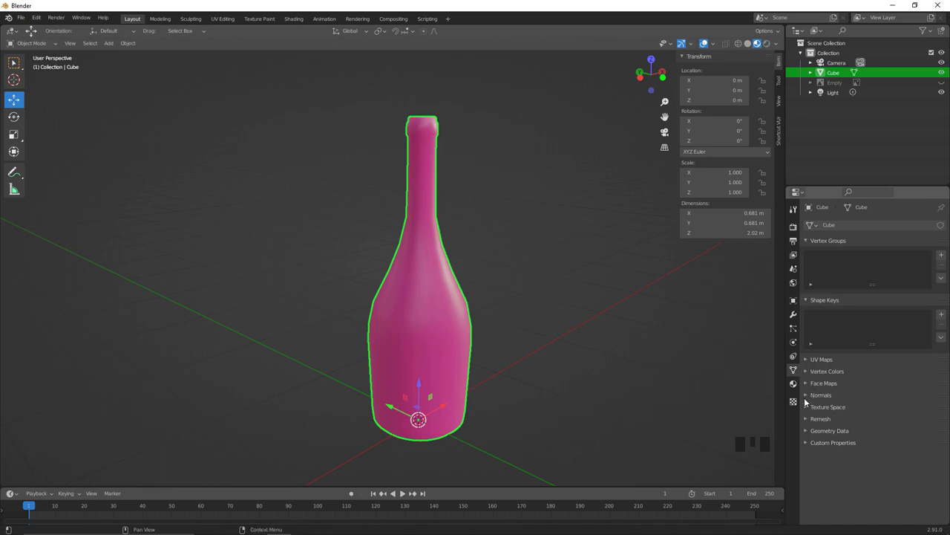
# Step: Delete the cap face at the top of the neck to leave the mouth open
pyautogui.moveTo(810, 400); pyautogui.dragTo(868, 410)
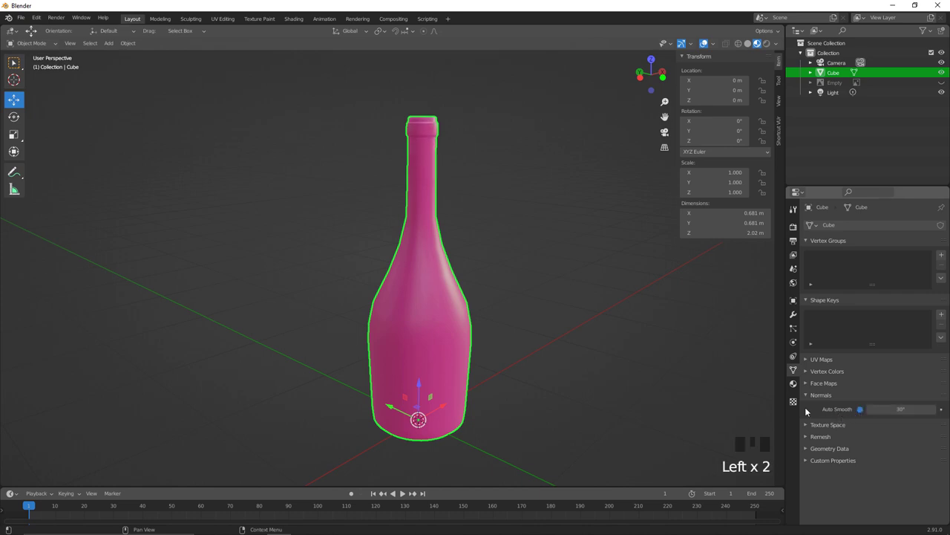
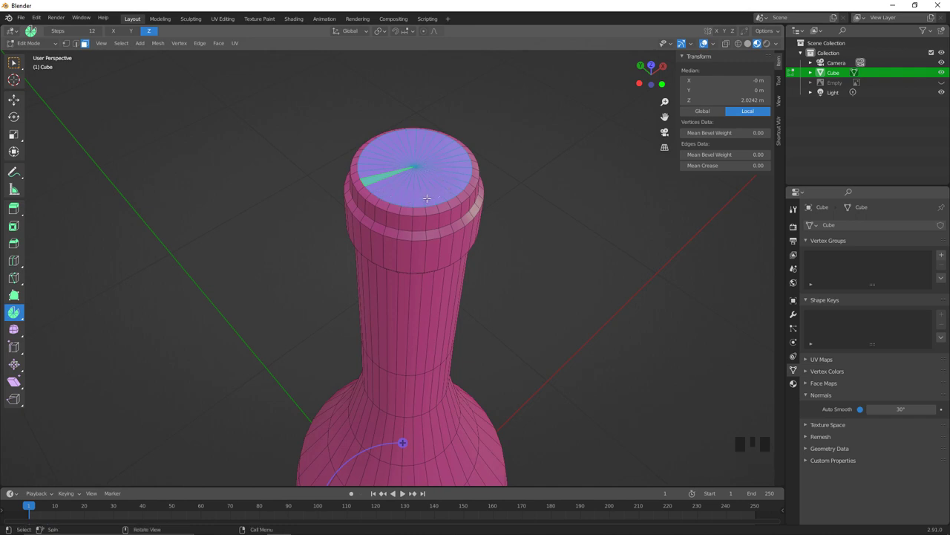
pyautogui.press('x')
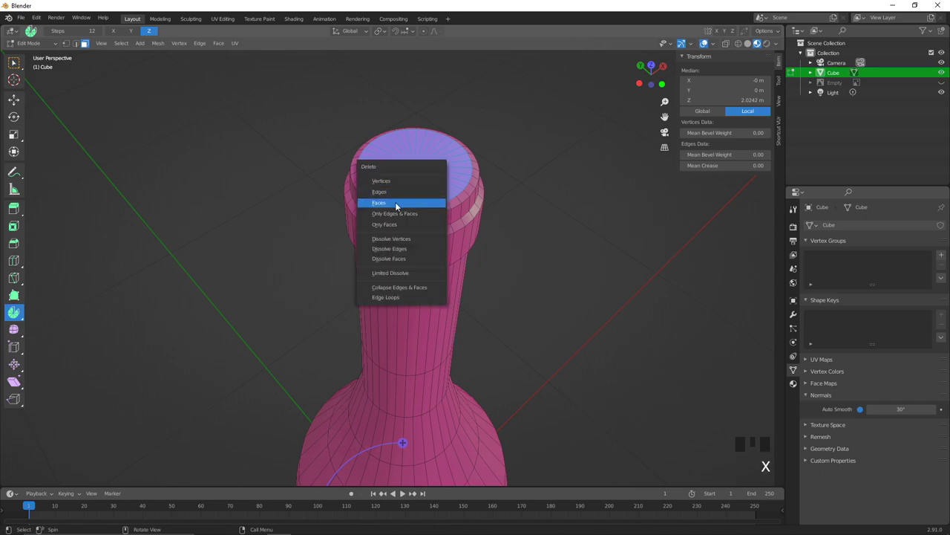
pyautogui.press('Tab')
pyautogui.moveTo(432, 208); pyautogui.dragTo(557, 260)
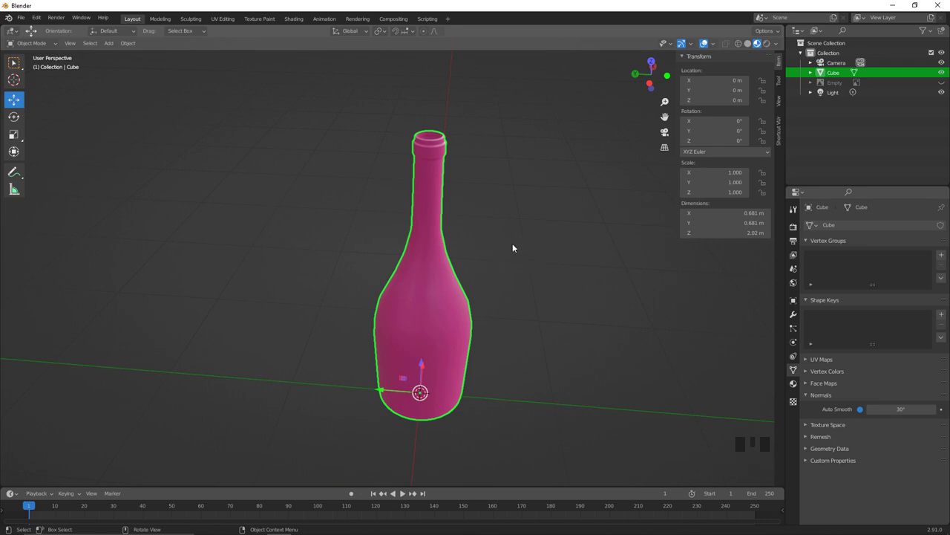
# Step: Show the bottle as a wireframe centred in front view
pyautogui.moveTo(517, 230); pyautogui.dragTo(543, 229)
pyautogui.press('z')
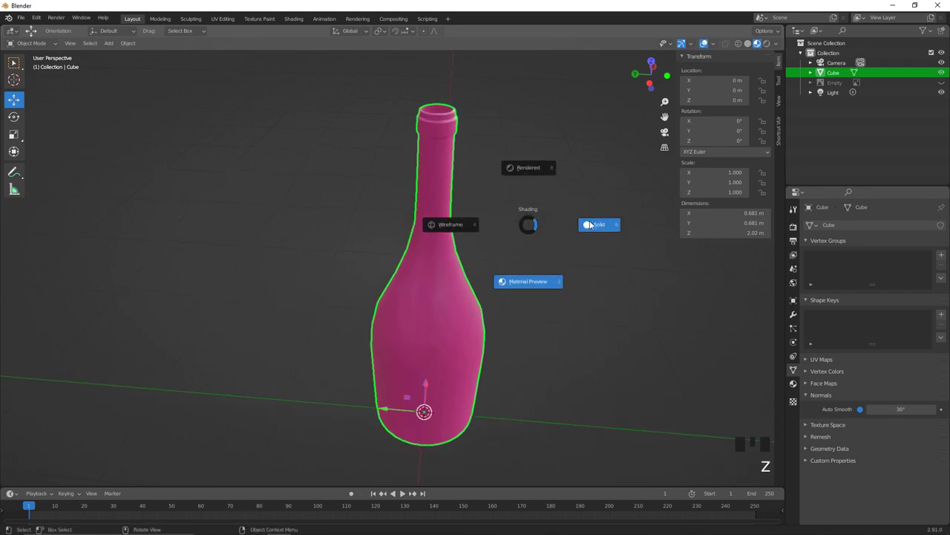
pyautogui.moveTo(536, 236); pyautogui.dragTo(465, 213)
pyautogui.press('`')
pyautogui.press('z')
pyautogui.moveTo(408, 220); pyautogui.dragTo(491, 310)
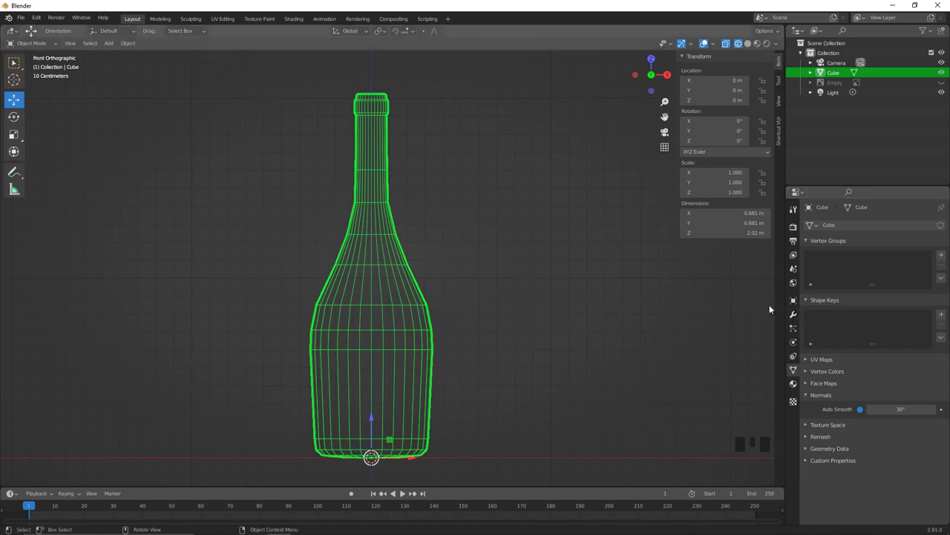
# Step: Add a Solidify modifier with 0.023 m thickness and check the wall at the mouth in front view
pyautogui.click(798, 317)
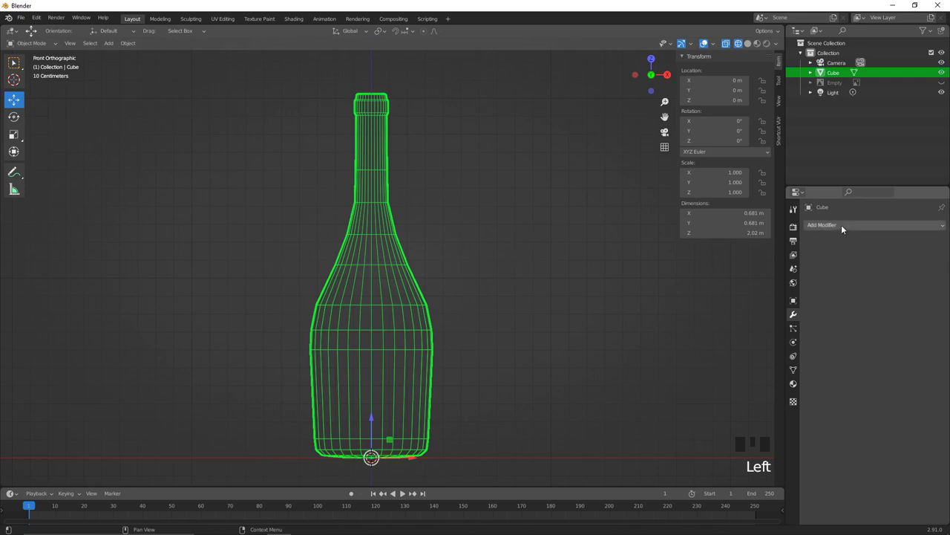
pyautogui.moveTo(847, 228); pyautogui.dragTo(768, 395)
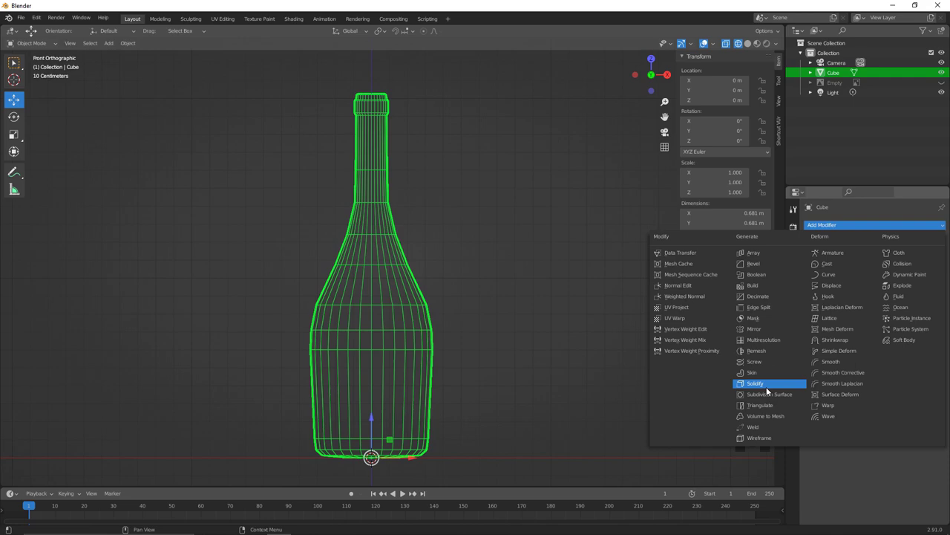
pyautogui.moveTo(458, 231); pyautogui.dragTo(472, 201)
pyautogui.press('z')
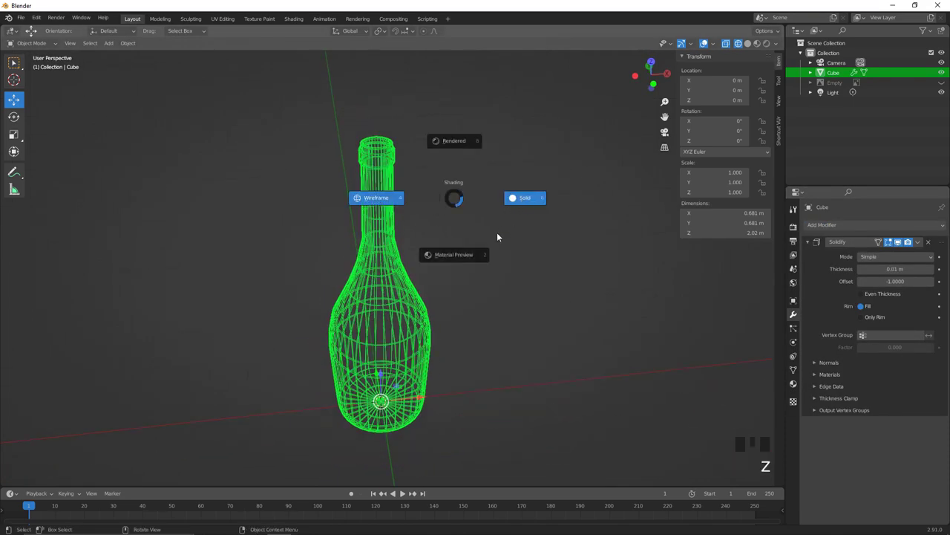
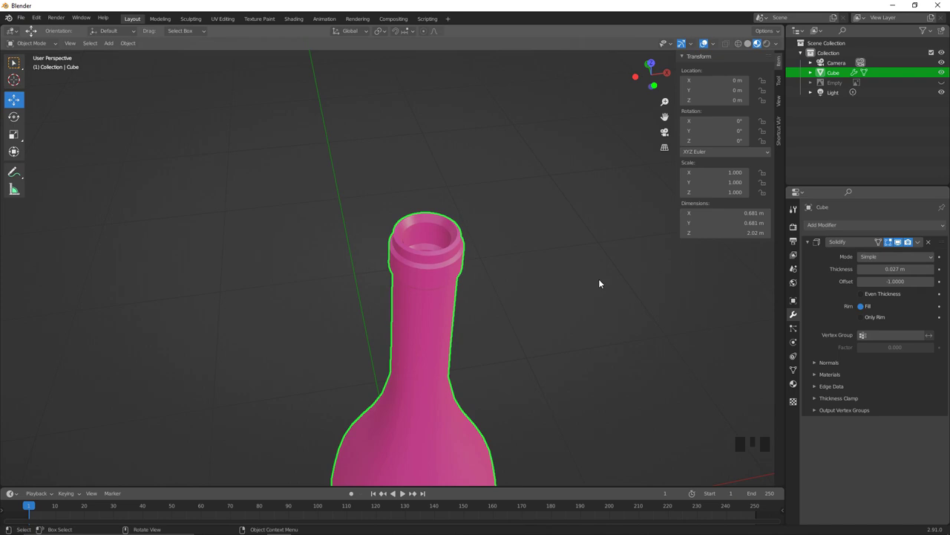
pyautogui.moveTo(601, 272); pyautogui.dragTo(503, 221)
pyautogui.press('`')
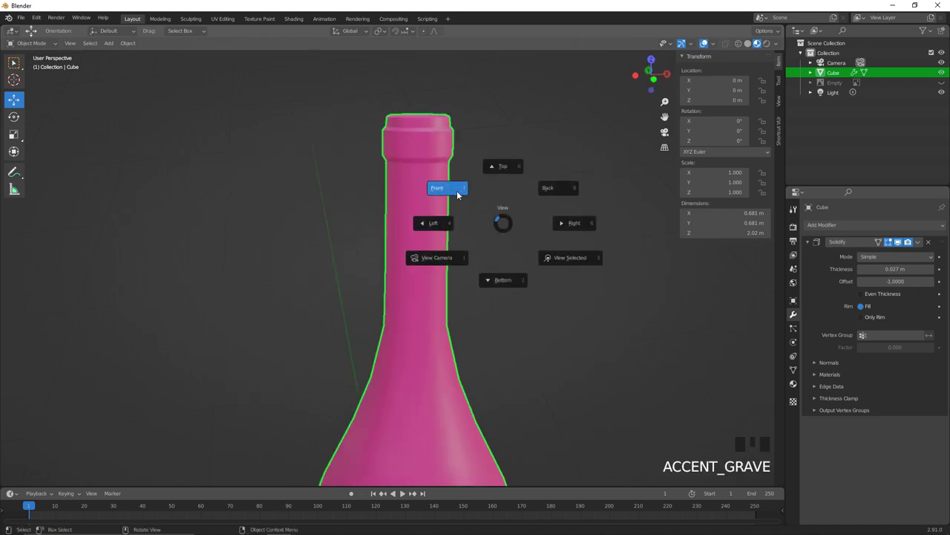
pyautogui.press('z')
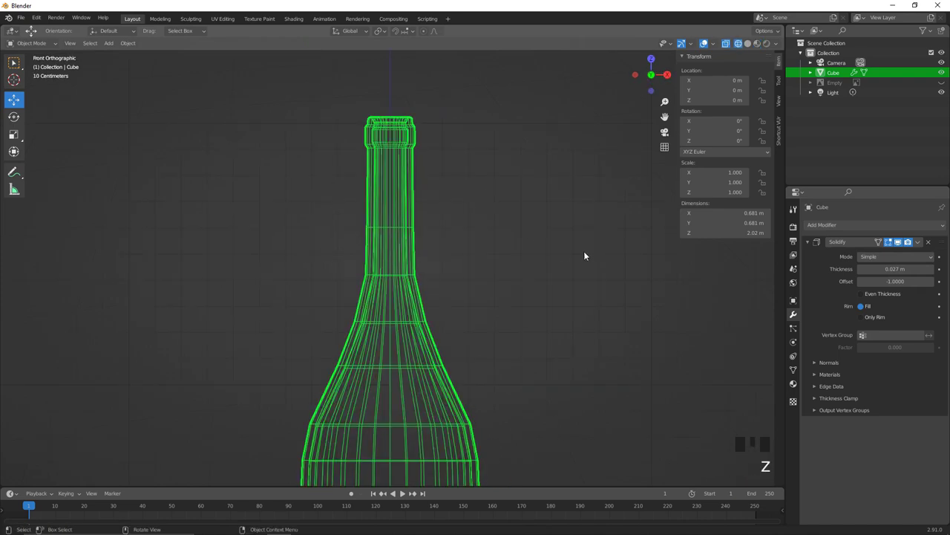
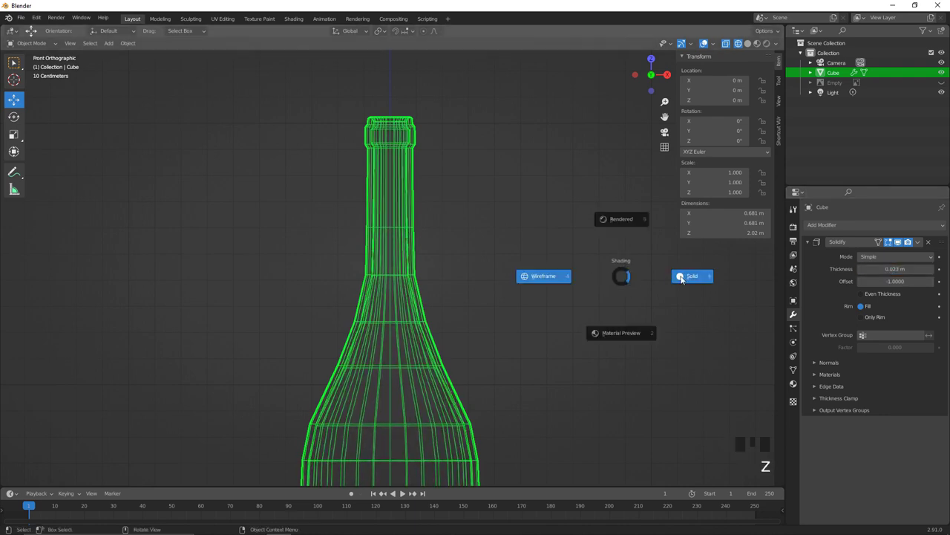
# Step: Switch the bottle back to solid pink shading and orbit to inspect it
pyautogui.middleClick(496, 285)
pyautogui.press('Tab')
pyautogui.press('Tab')
pyautogui.middleClick(501, 296)
pyautogui.press('alt+a')
pyautogui.moveTo(494, 305); pyautogui.dragTo(500, 253)
pyautogui.press('z')
pyautogui.moveTo(494, 255); pyautogui.dragTo(476, 286)
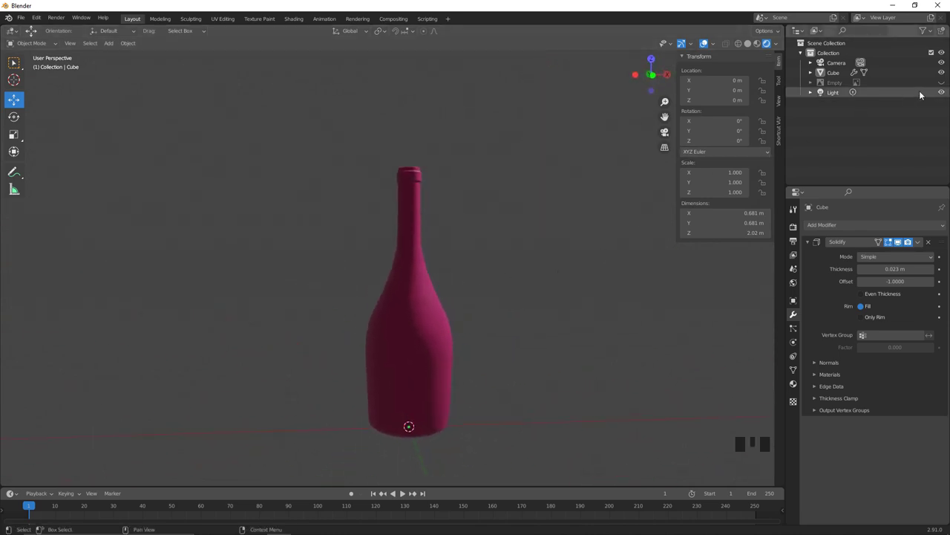
# Step: Unhide the Empty reference image and move it about 0.74 m along X beside the pink bottle
pyautogui.click(948, 82)
pyautogui.moveTo(546, 255); pyautogui.dragTo(488, 320)
pyautogui.click(488, 320)
pyautogui.click(416, 298)
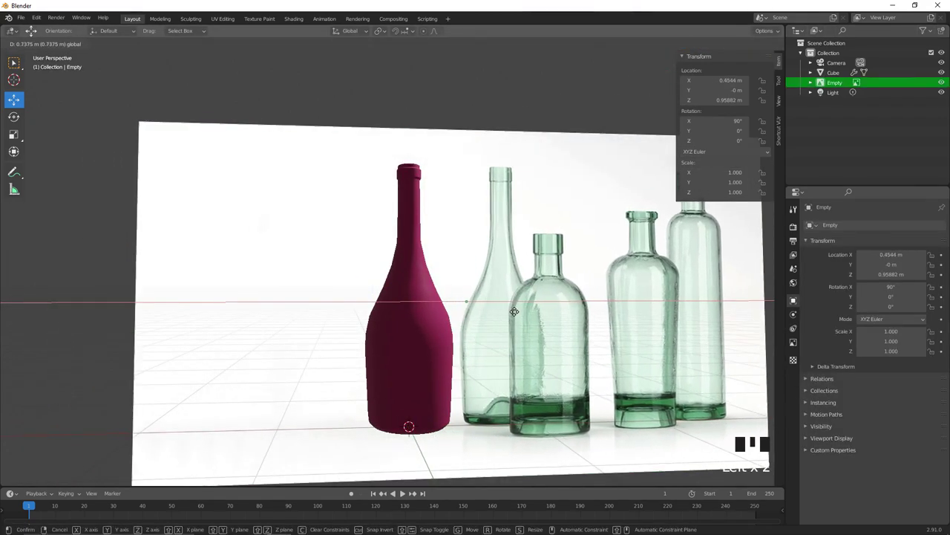
pyautogui.moveTo(504, 282); pyautogui.dragTo(490, 294)
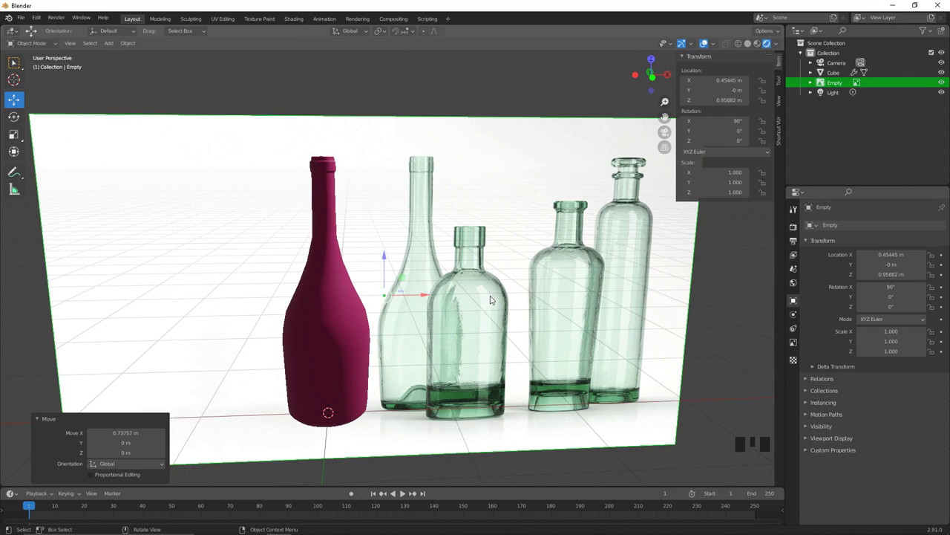